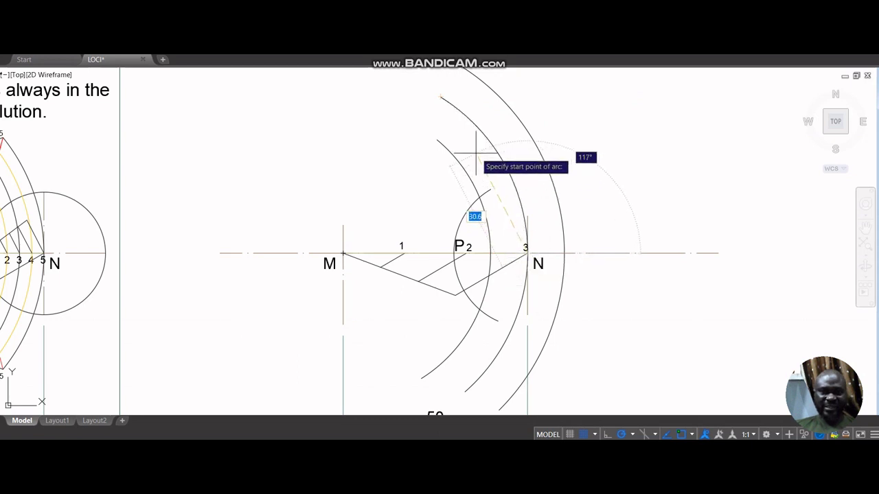
- Draw an arc of radius 25 centred on N crossing line MN
type("25")
key("Return")
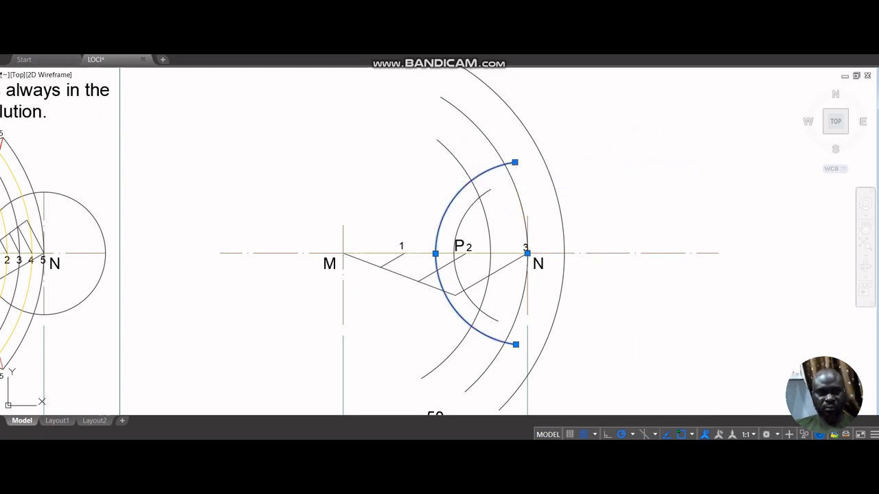
- Draw a second arc of radius 30 centred on N intersecting the arcs around M
key("Escape")
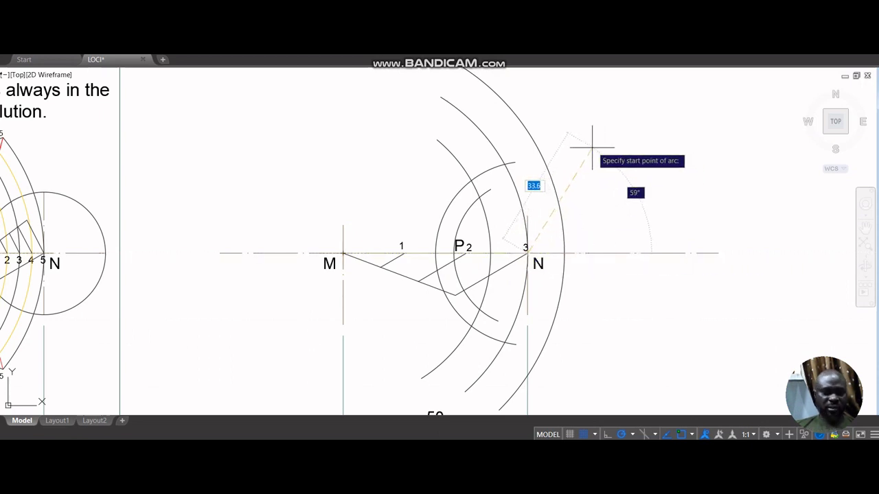
type("30")
key("Return")
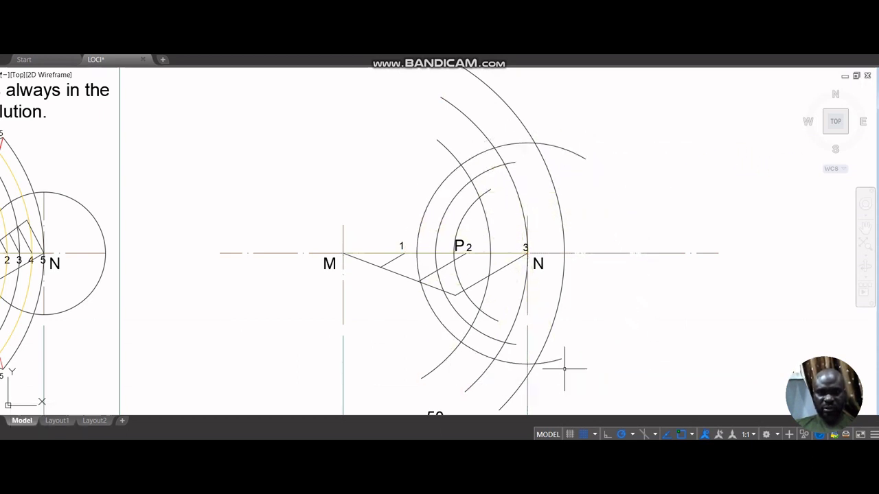
- Draw a large arc of radius 70 centred on M sweeping past N
middle_click(534, 256)
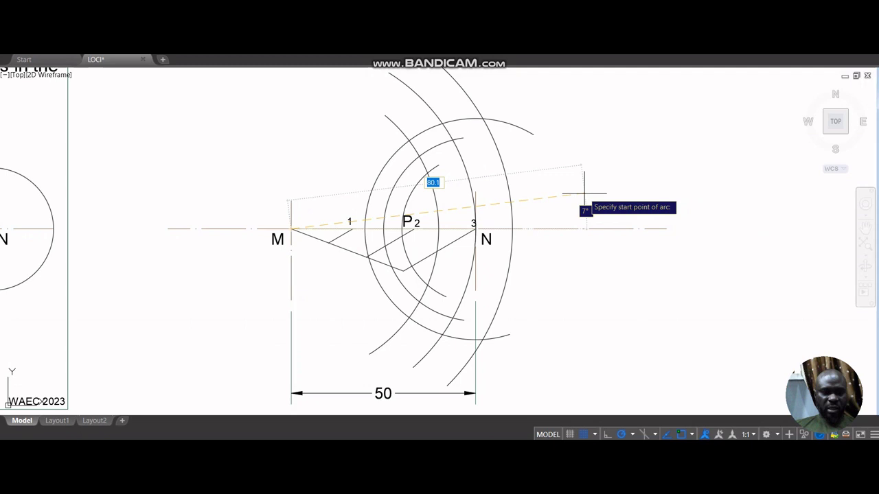
type("70")
key("Return")
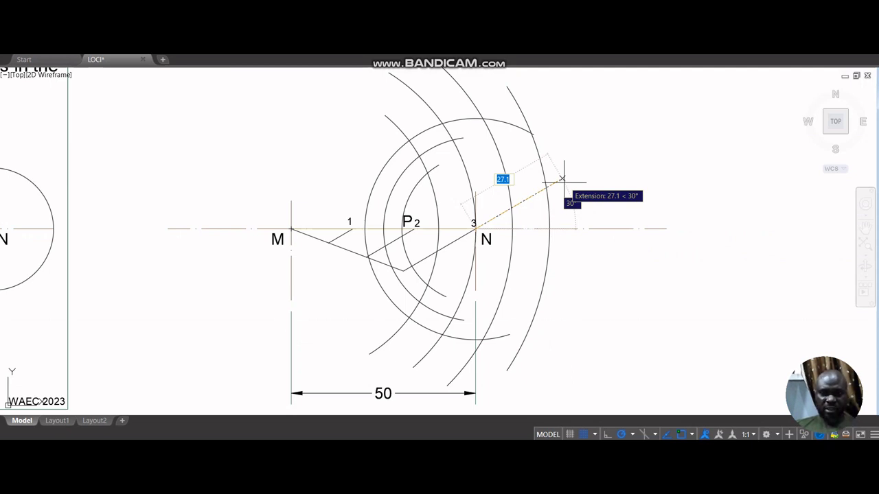
- Draw a radius-35 arc centred on N, then start a radius-80 arc from M
type("35")
key("Return")
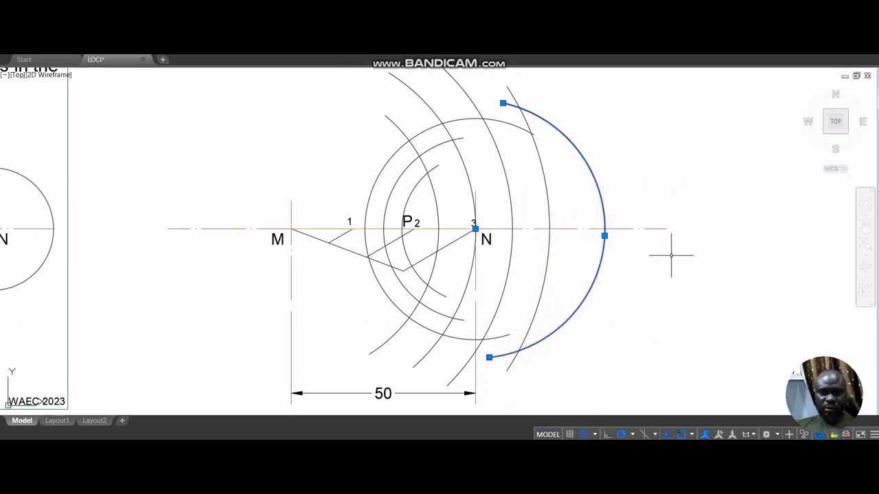
key("Escape")
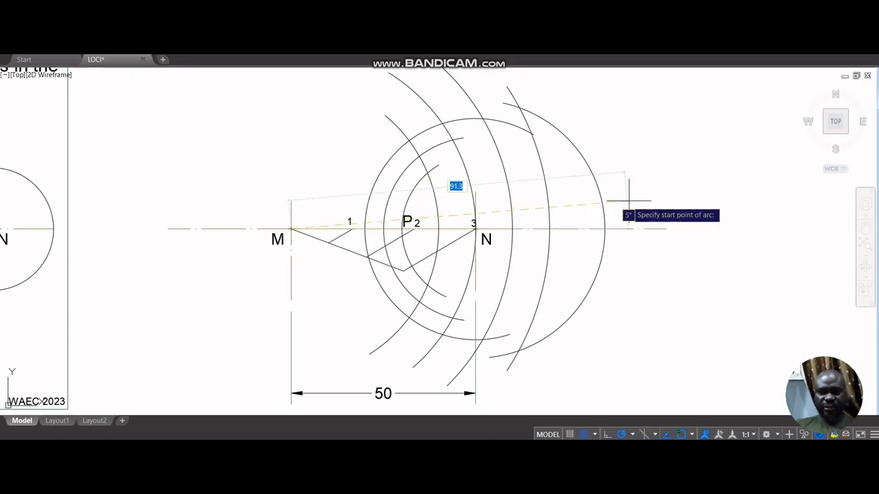
type("80")
key("Return")
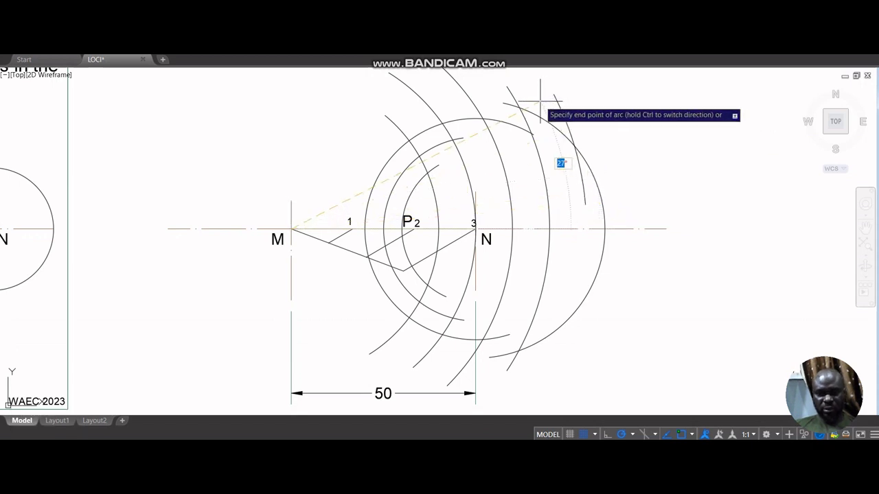
- Finish the 80-unit arc about M and start a radius-40 arc from N
middle_click(484, 236)
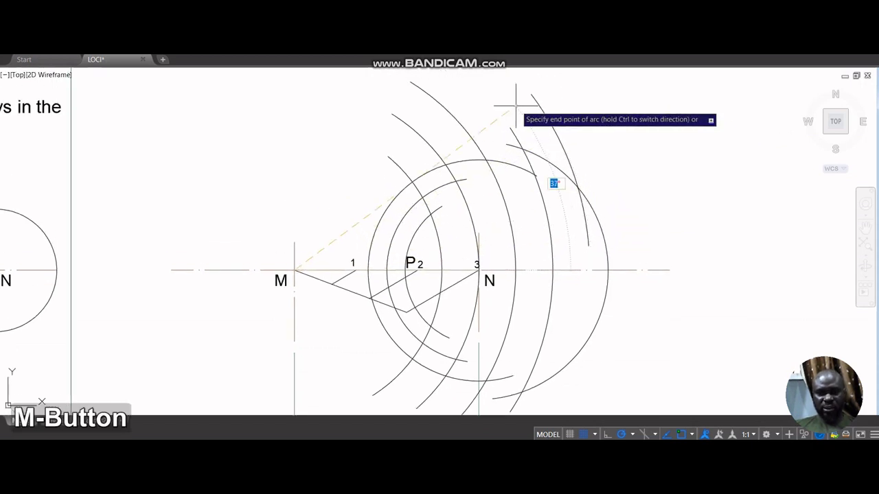
middle_click(486, 271)
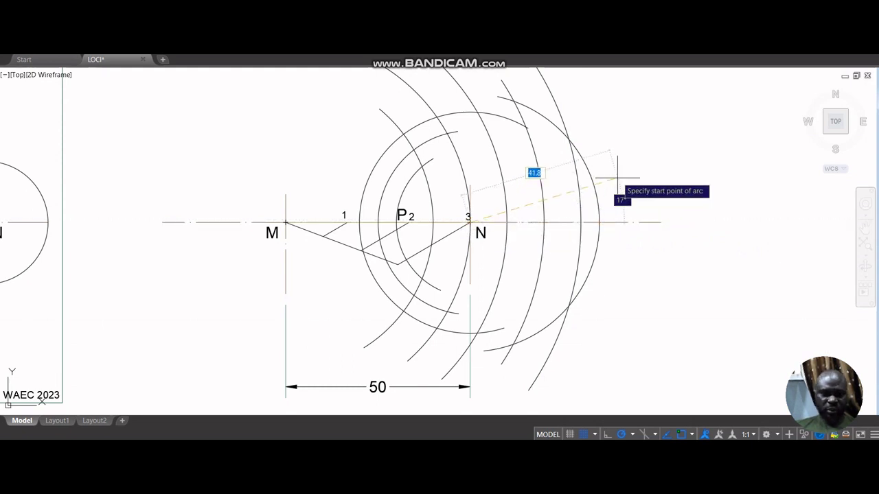
type("40")
key("Return")
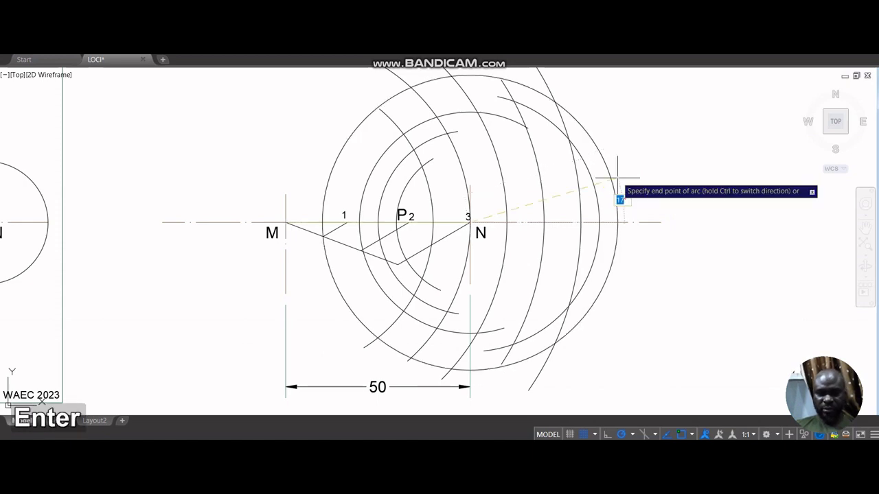